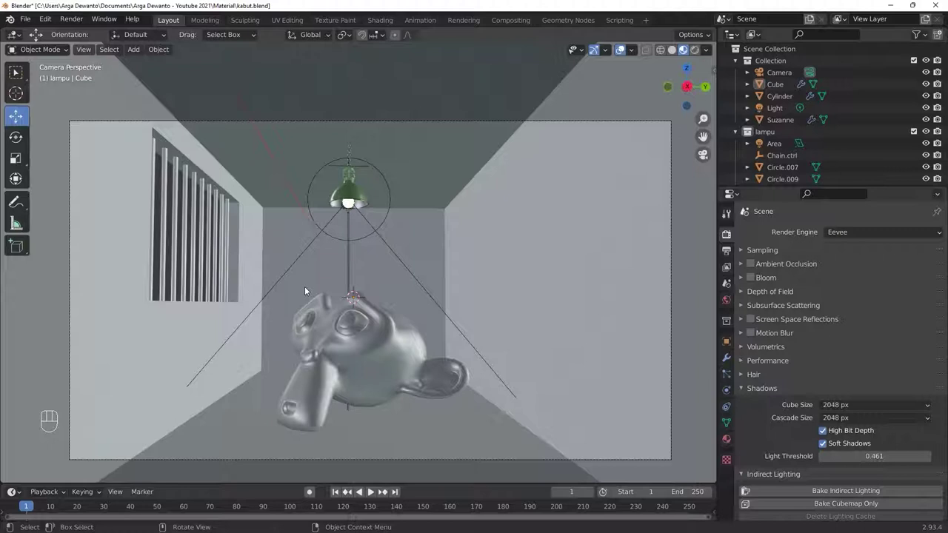
Switch the viewport to Rendered shading to see the lamp lighting and window-bar shadows.
{"action": "key", "text": "z"}
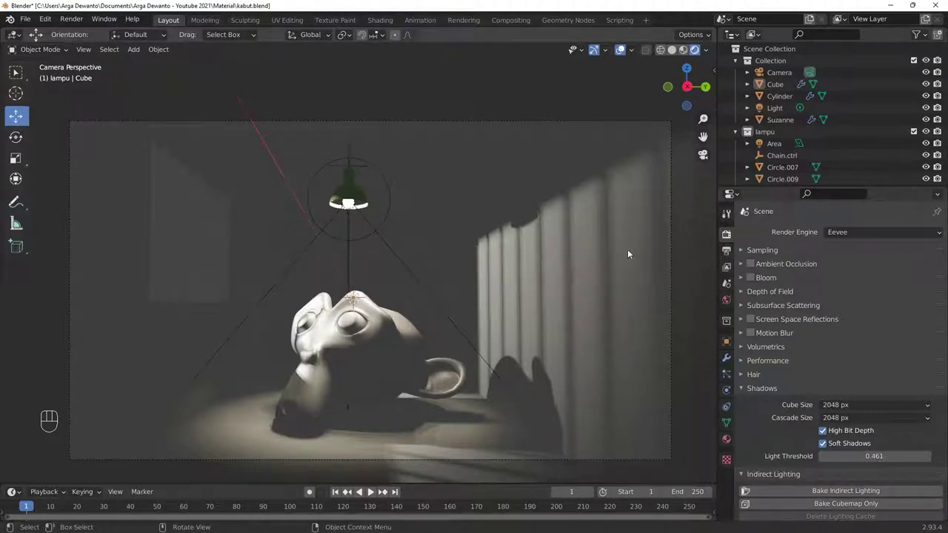
Enable Ambient Occlusion, Bloom and Screen Space Reflections in the Eevee render settings.
{"action": "left_click", "coordinate": [757, 270]}
{"action": "left_click", "coordinate": [746, 269]}
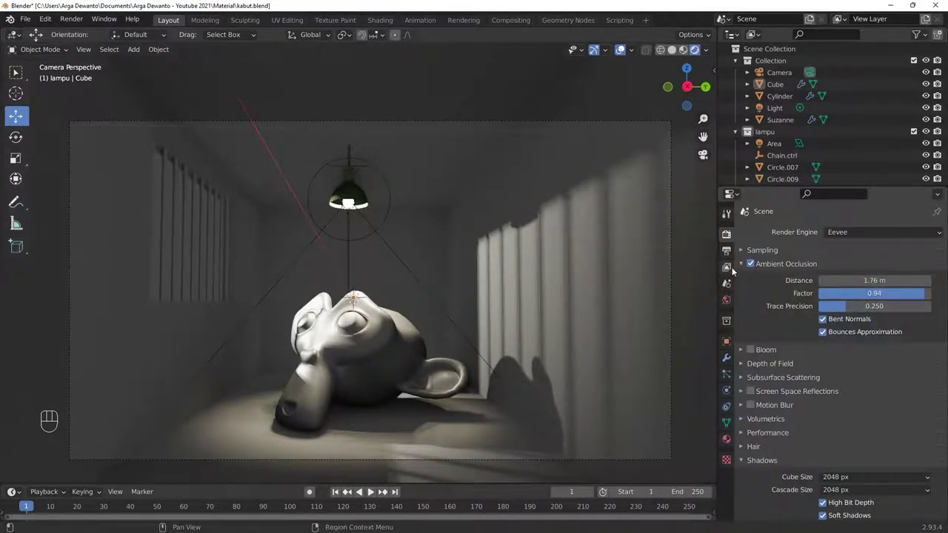
{"action": "left_click", "coordinate": [746, 269]}
{"action": "left_click", "coordinate": [754, 287]}
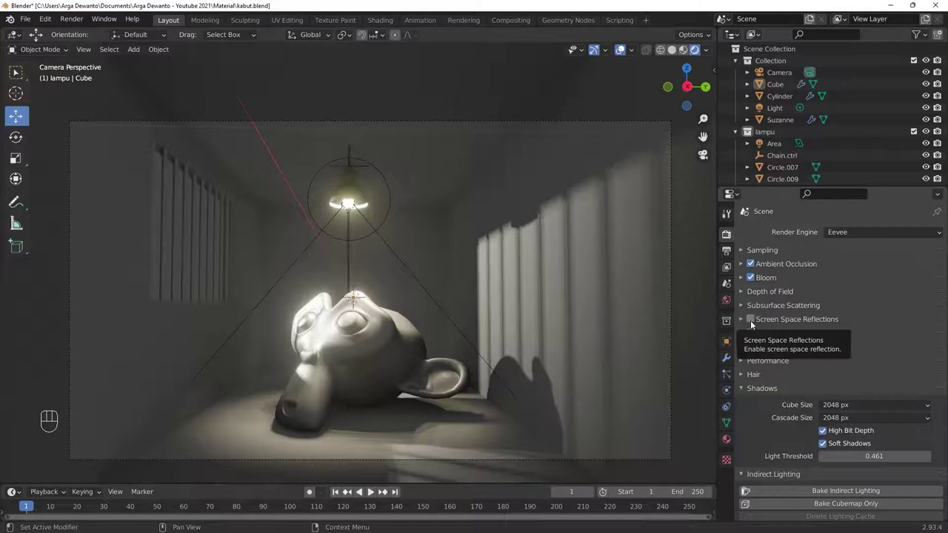
{"action": "left_click", "coordinate": [754, 328]}
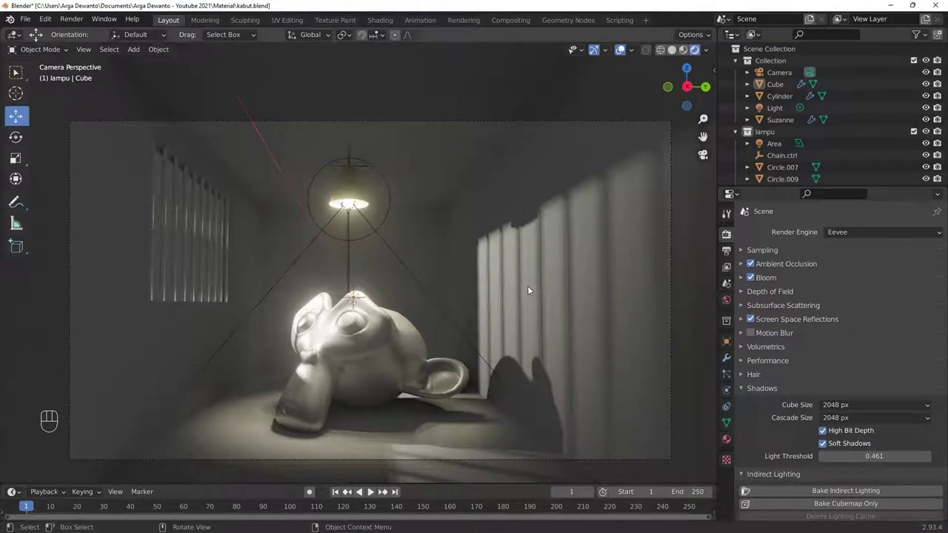
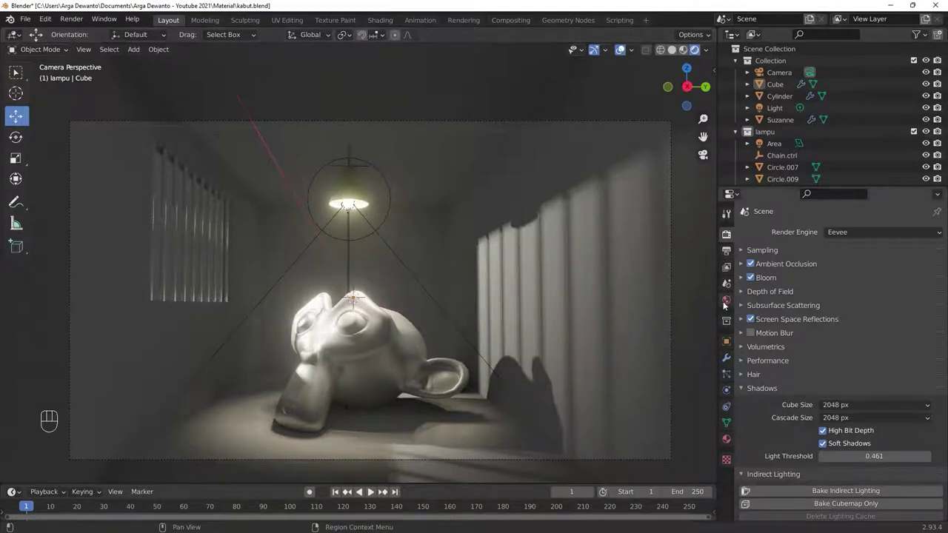
Set the World's Volume to a Volume Scatter shader for room-filling fog.
{"action": "left_click", "coordinate": [727, 308]}
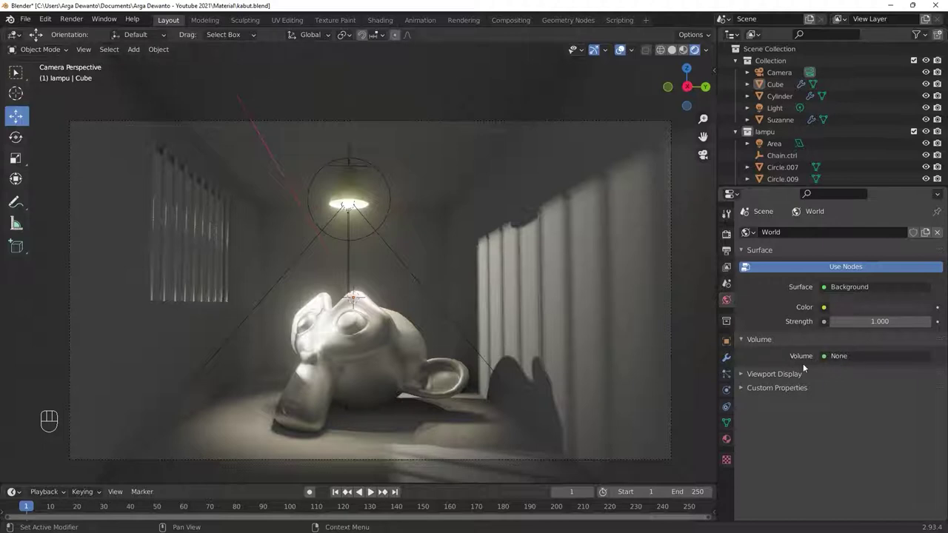
{"action": "left_click_drag", "start_coordinate": [861, 364], "coordinate": [874, 351]}
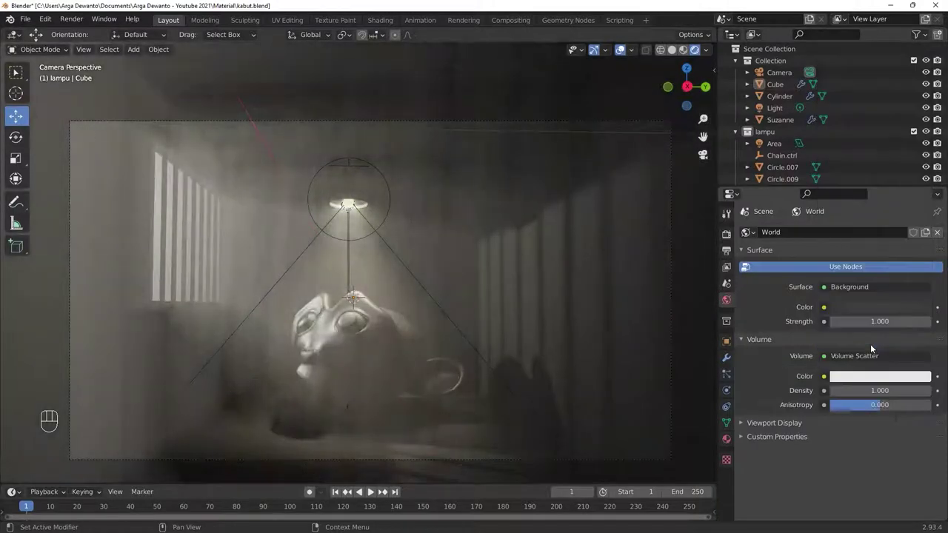